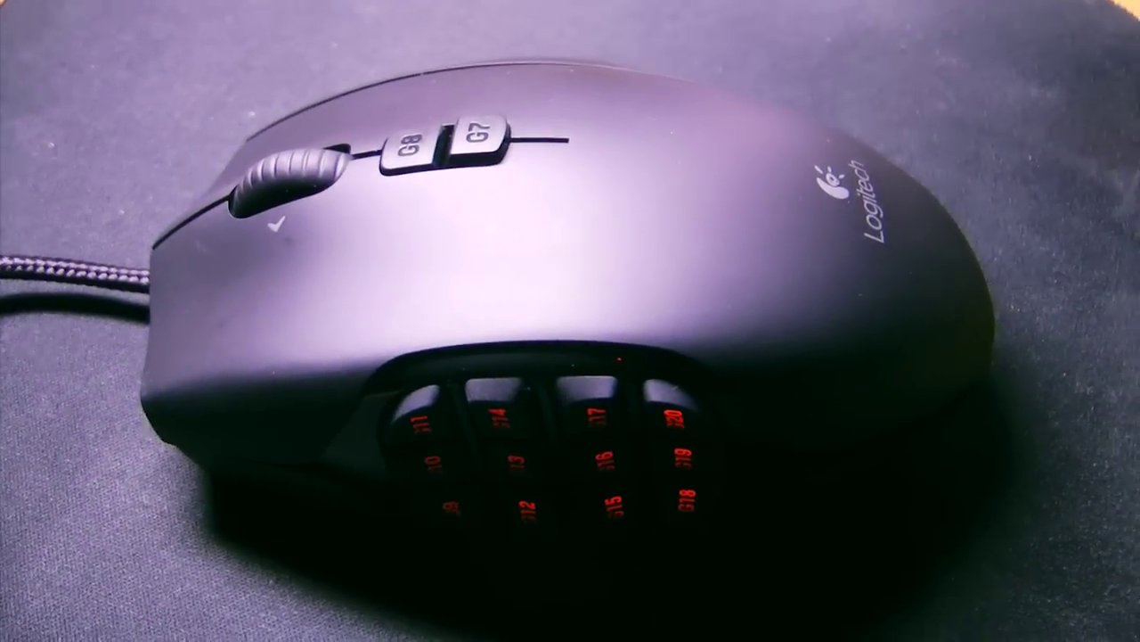
- Run the 'logitech g600' search from the Chrome address bar
{"action": "key", "text": "Return"}
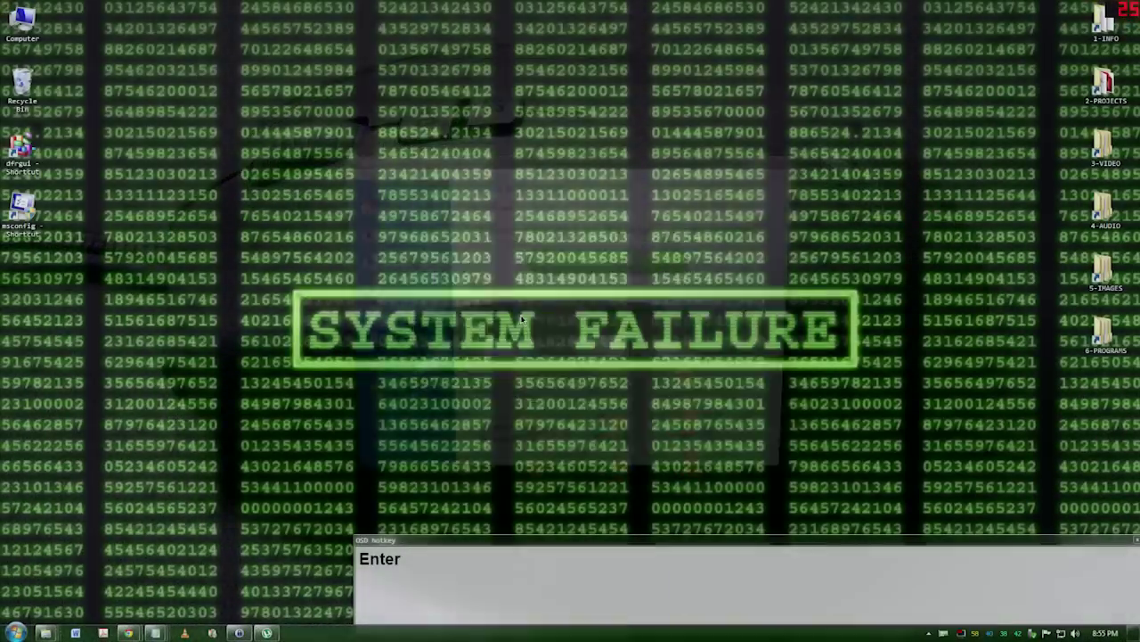
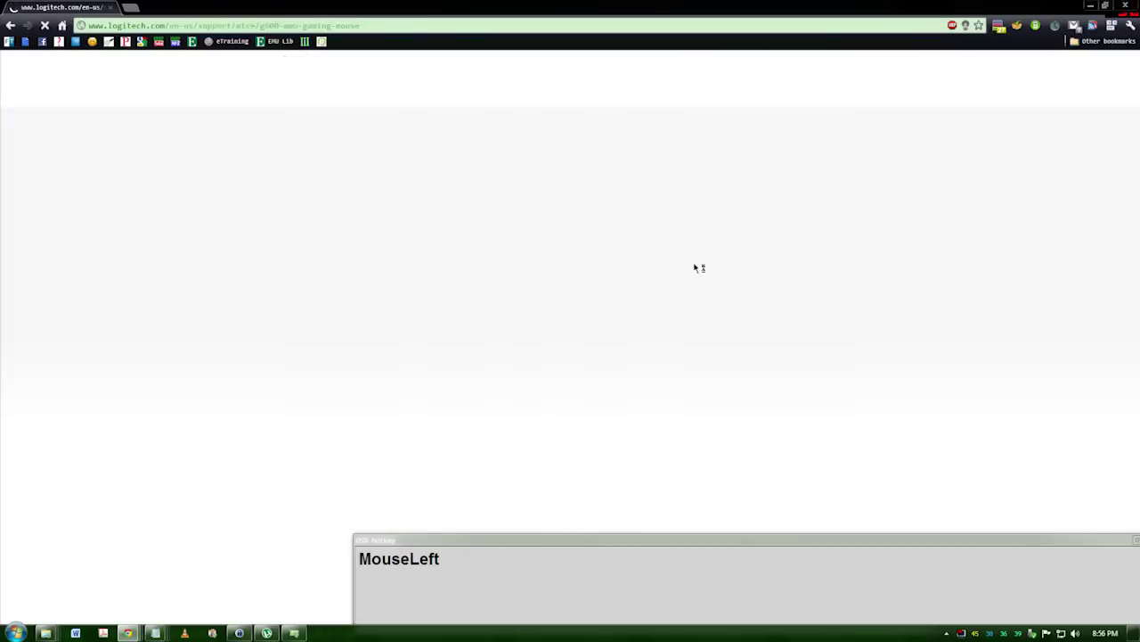
- Choose the operating system on the G600 downloads page to get the gaming software
{"action": "right_click", "coordinate": [470, 327]}
{"action": "left_click", "coordinate": [441, 342]}
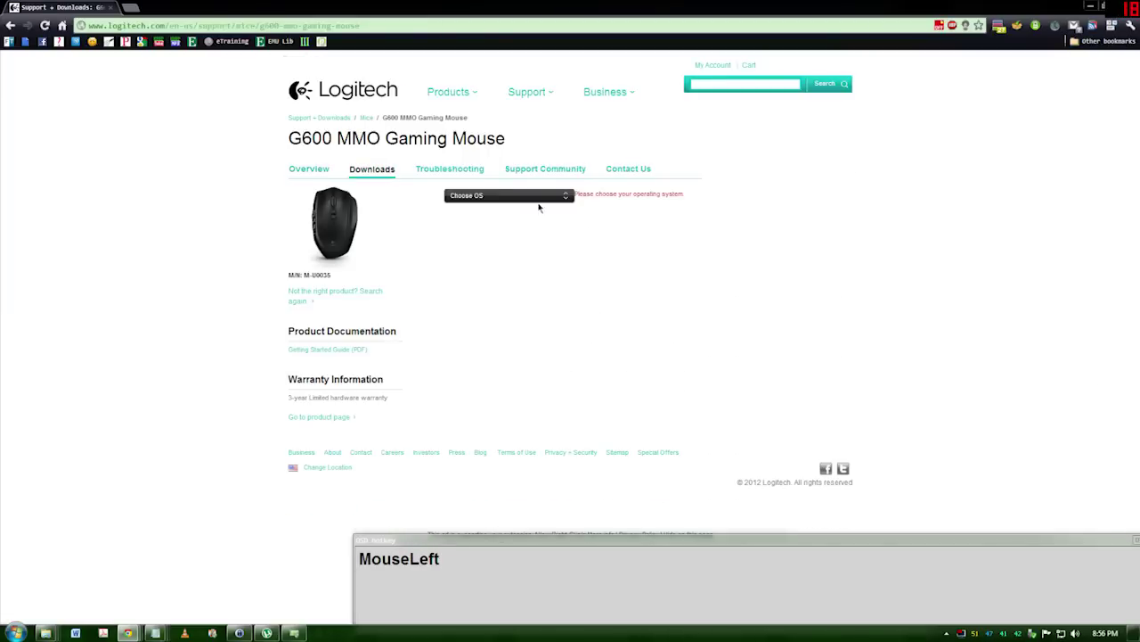
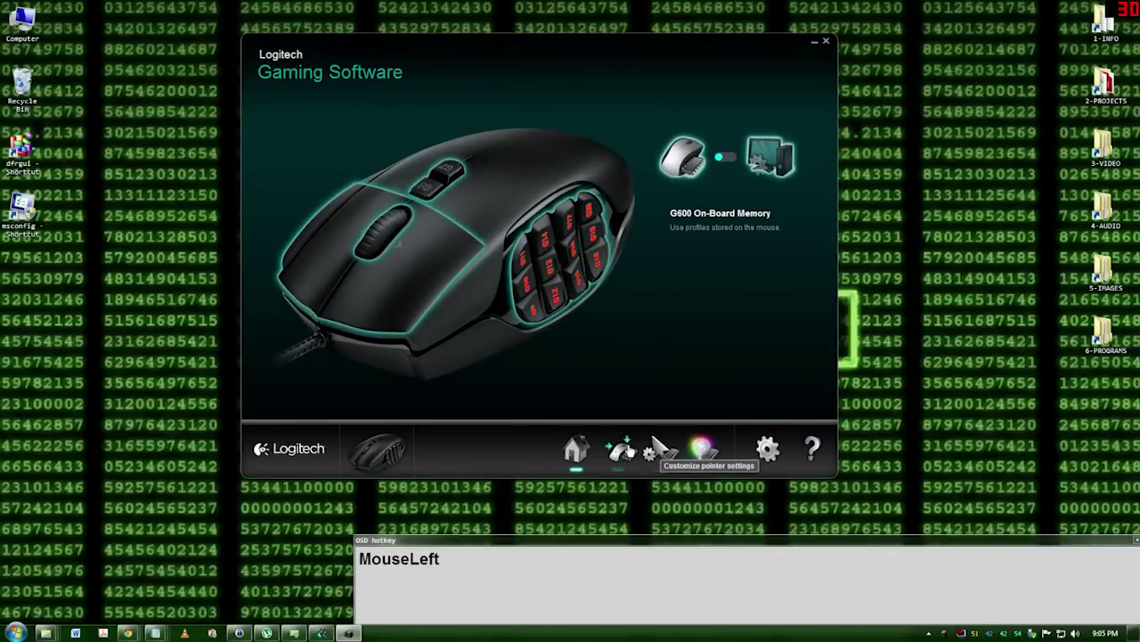
- Set the mouse's button lighting to the red swatch (255,0,0)
{"action": "key", "text": "Insert"}
{"action": "left_click_drag", "start_coordinate": [659, 444], "coordinate": [662, 447]}
{"action": "right_click", "coordinate": [662, 446]}
{"action": "left_click_drag", "start_coordinate": [662, 446], "coordinate": [659, 444]}
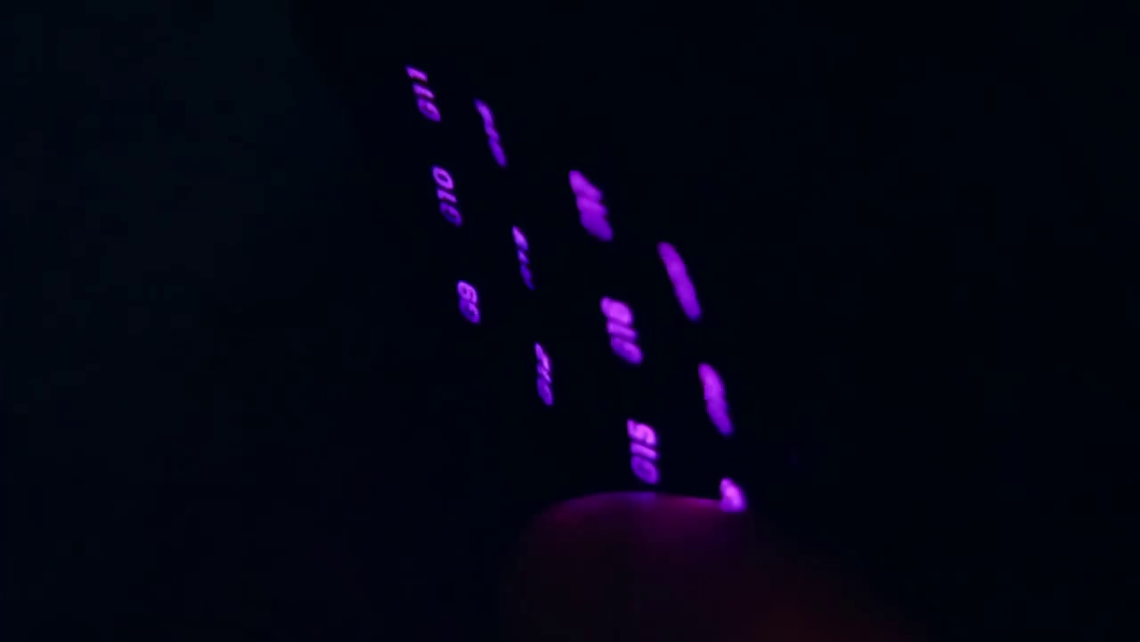
- Open the general settings from the gear icon
{"action": "left_click", "coordinate": [662, 446]}
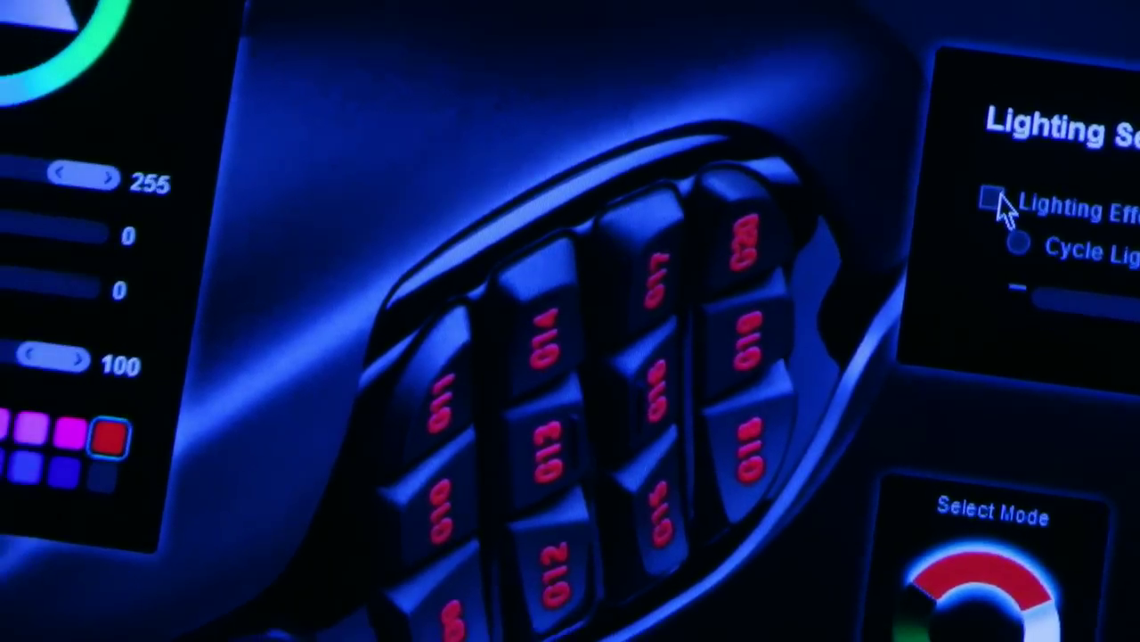
{"action": "key", "text": "Insert"}
- Assign commands to the side buttons in G-Shift mode
{"action": "left_click_drag", "start_coordinate": [662, 447], "coordinate": [662, 446]}
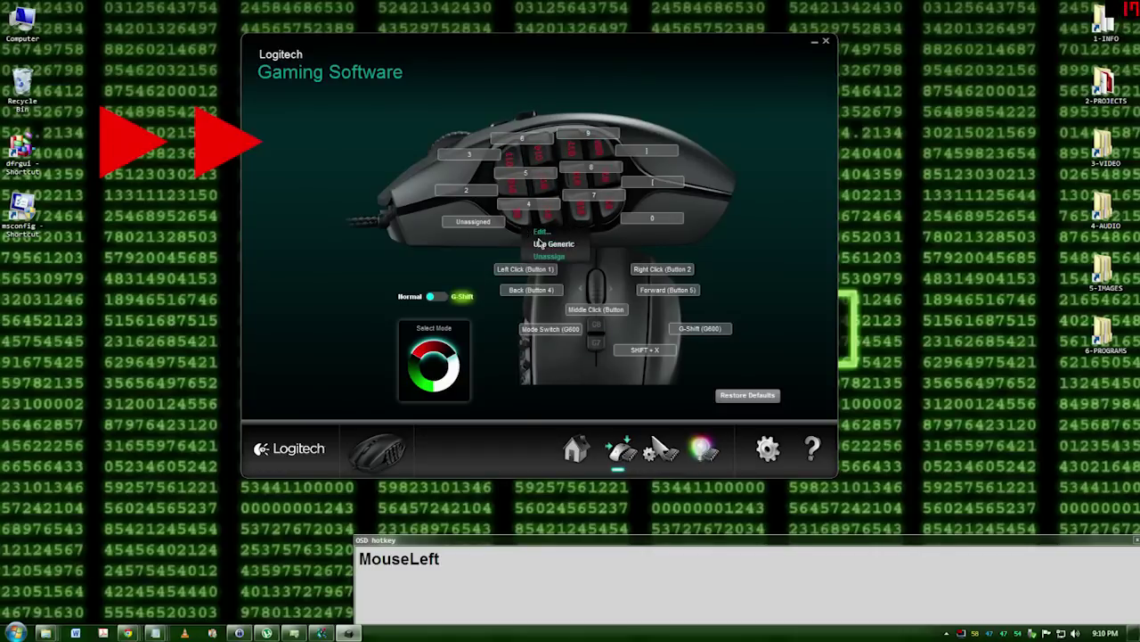
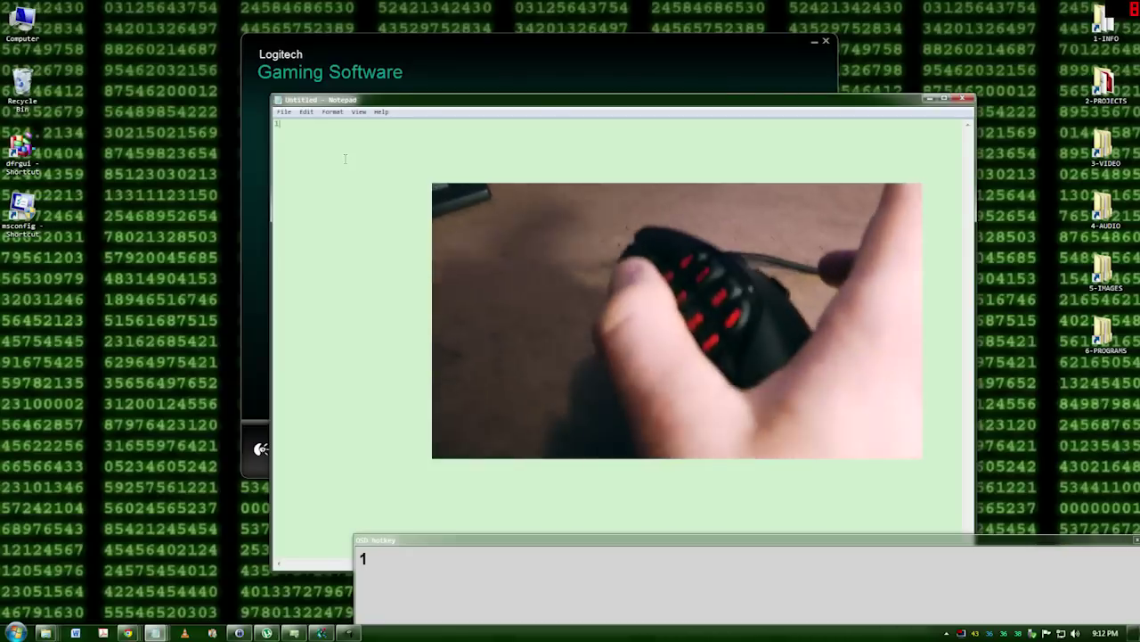
- Test a reassigned side button in the blank Notepad page
{"action": "key", "text": "shift+1"}
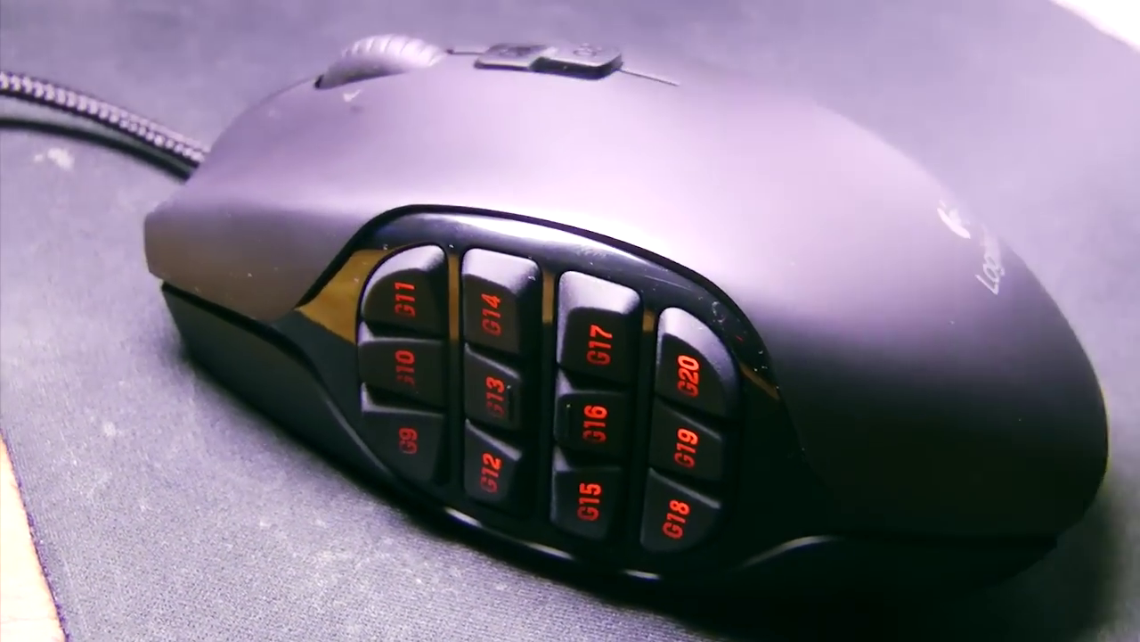
- Scan for installed games and add a Battlefield 3 profile
{"action": "left_click", "coordinate": [662, 447]}
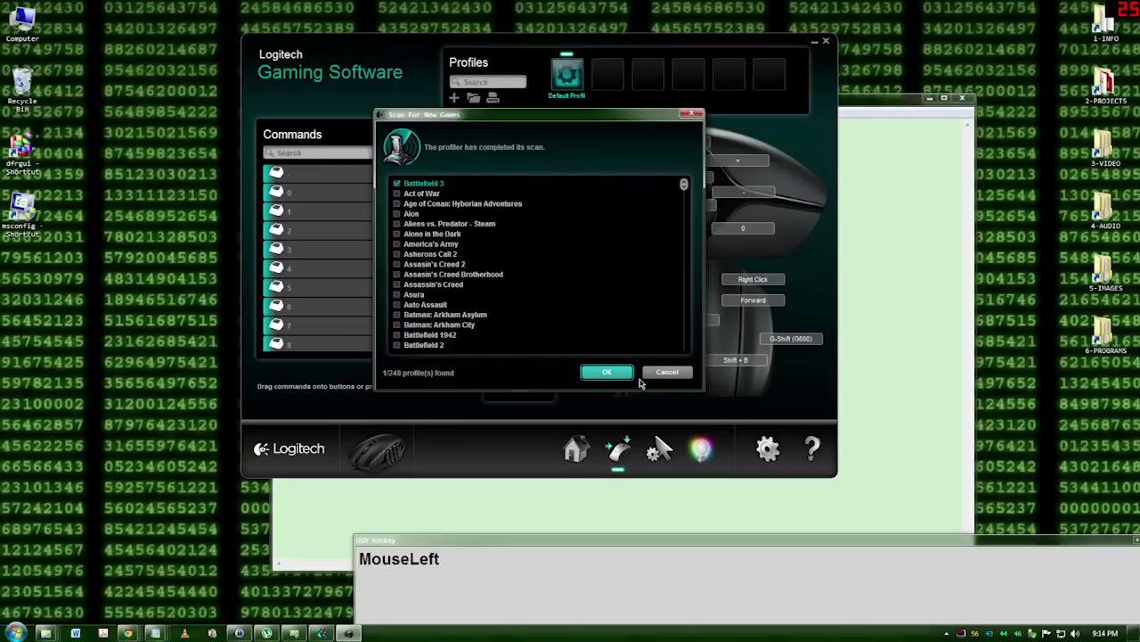
{"action": "key", "text": "Insert"}
- Drag the pointer DPI markers to 400, 1200, 2000 and 3200, then return to Customize Buttons
{"action": "left_click_drag", "start_coordinate": [666, 446], "coordinate": [662, 446]}
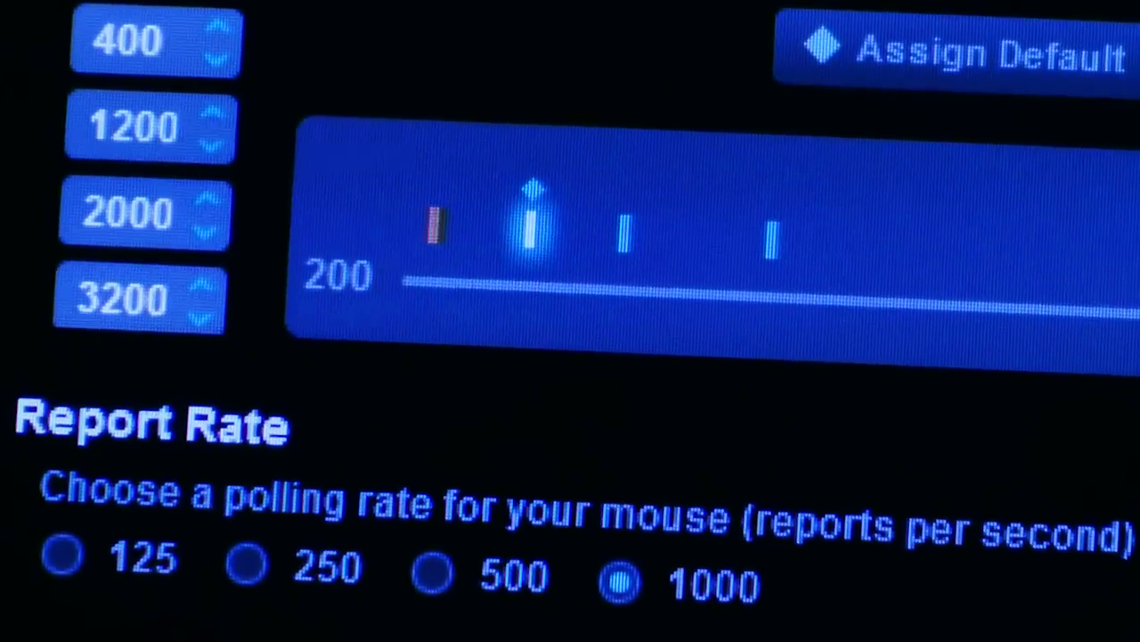
{"action": "key", "text": "Insert"}
{"action": "left_click_drag", "start_coordinate": [662, 446], "coordinate": [662, 446]}
{"action": "key", "text": "shift+x"}
{"action": "key", "text": "Insert"}
{"action": "left_click_drag", "start_coordinate": [547, 486], "coordinate": [740, 402]}
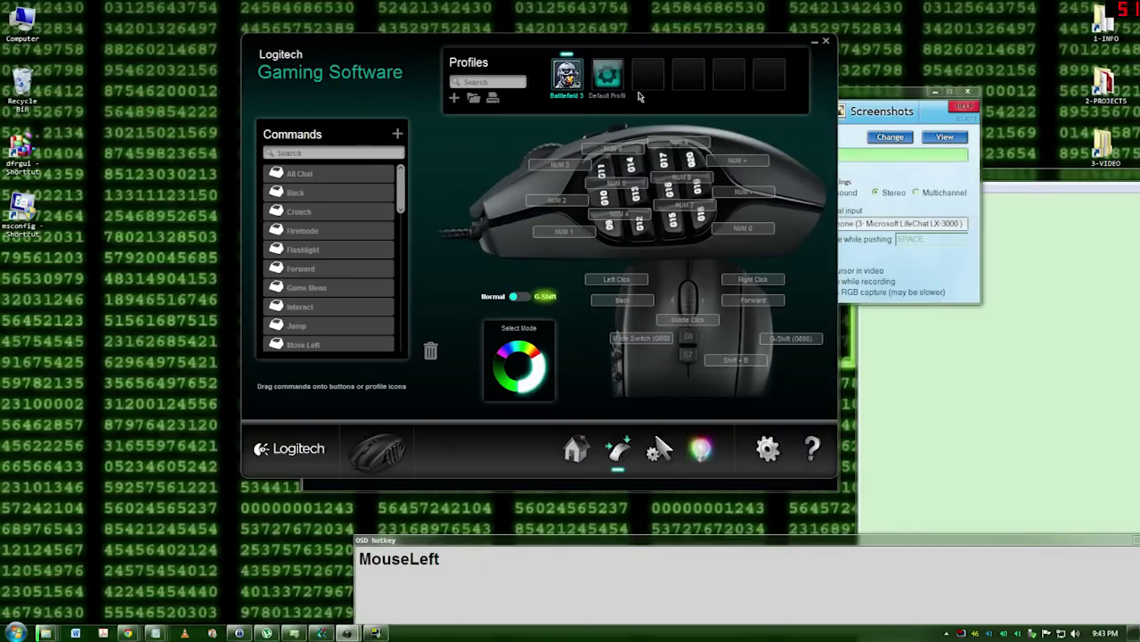
- Create a profile named Photoshop linked to Photoshop.exe
{"action": "type", "text": "Photoshop"}
{"action": "left_click", "coordinate": [663, 444]}
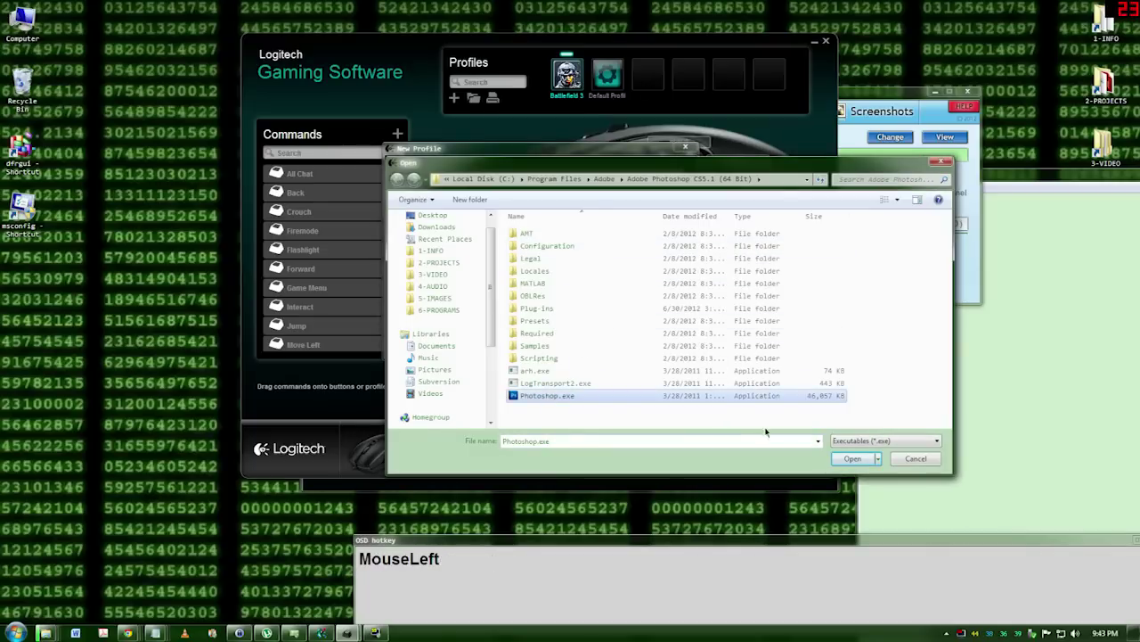
{"action": "type", "text": "photoopng_"}
{"action": "left_click", "coordinate": [666, 447]}
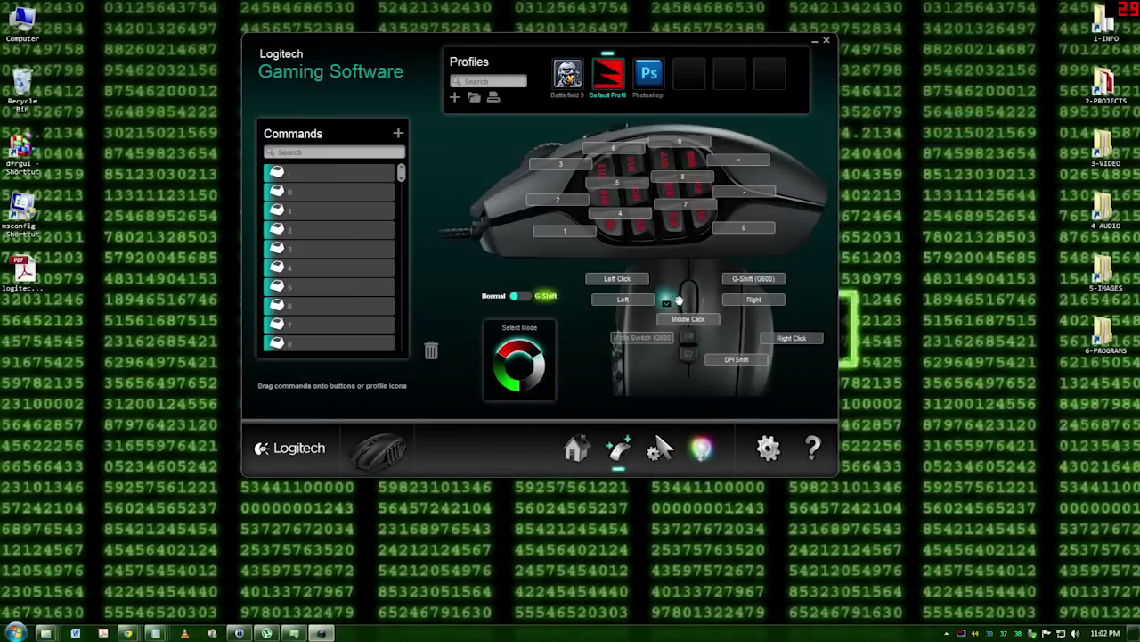
- Select the Photoshop profile and start recording a Multi Key command
{"action": "key", "text": "Insert"}
{"action": "left_click_drag", "start_coordinate": [662, 445], "coordinate": [666, 447]}
{"action": "key", "text": "Insert"}
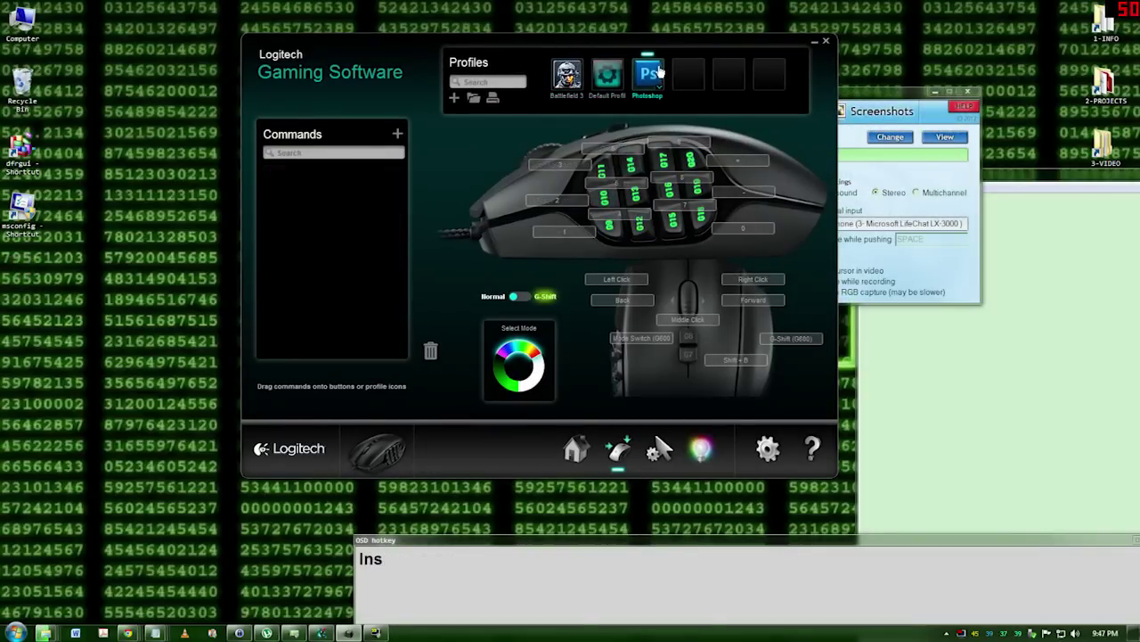